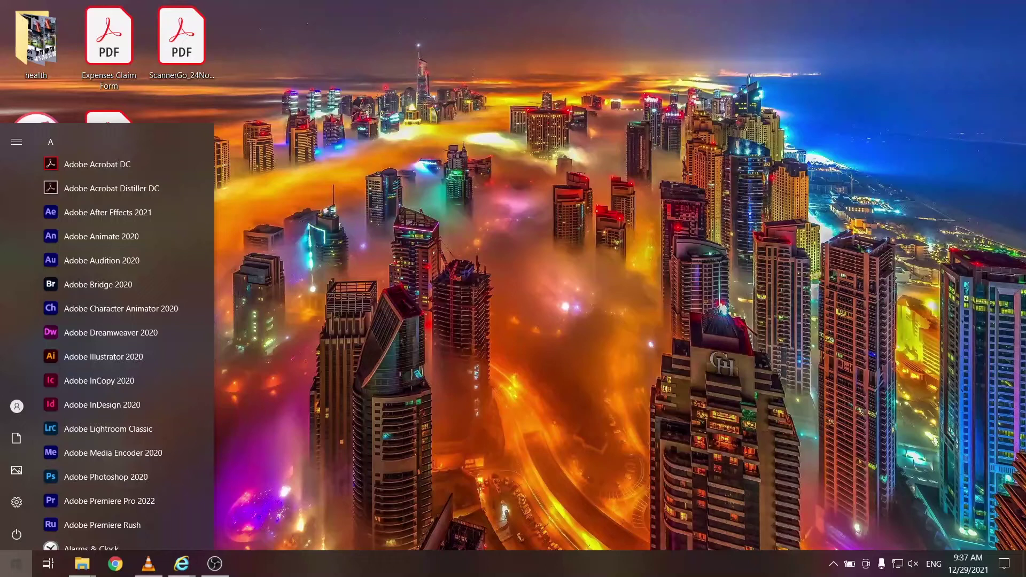
# Launch Google Chrome from Start search, see the blank white window, and close it
pyautogui.write('oog')
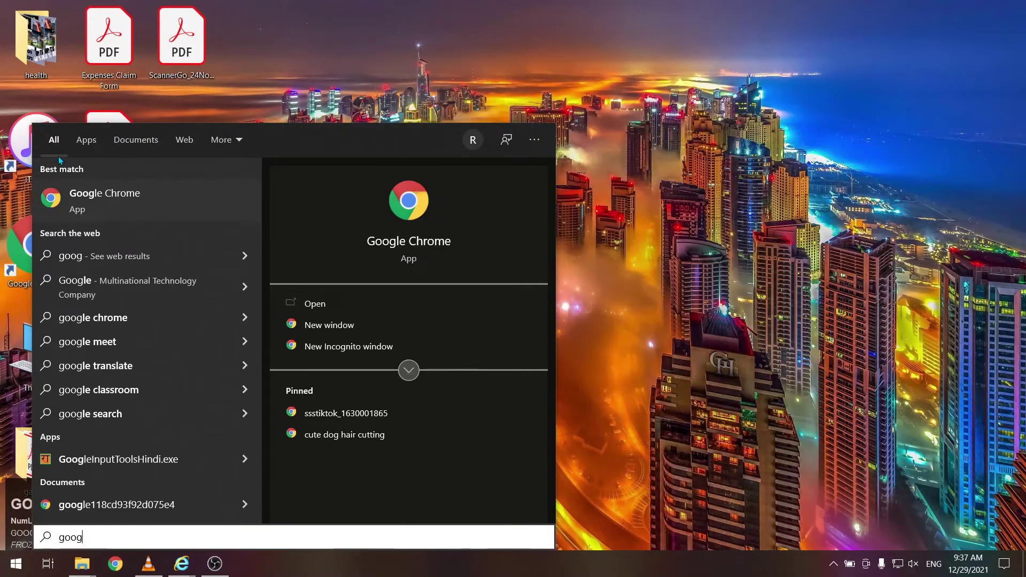
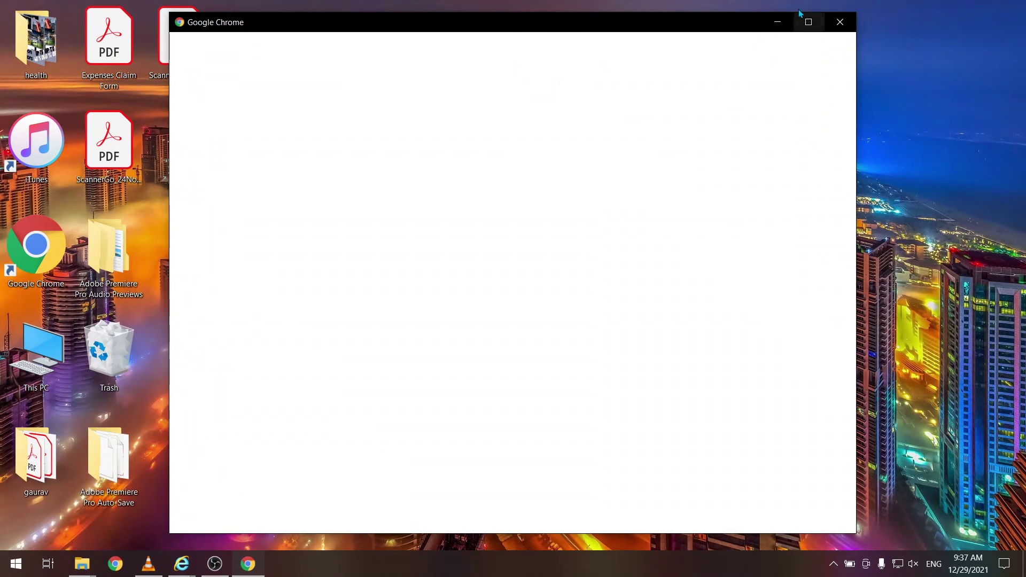
pyautogui.doubleClick(842, 21)
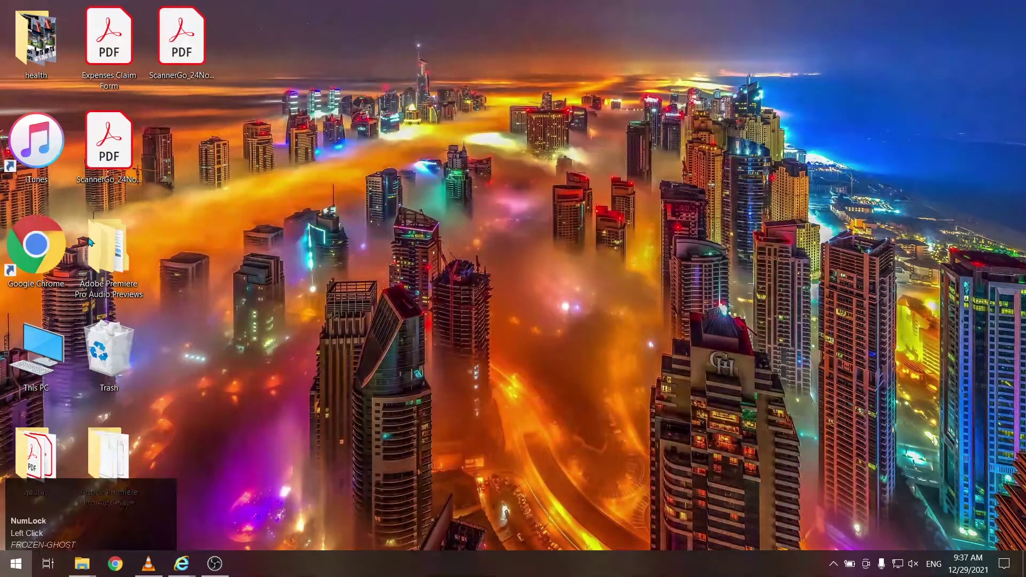
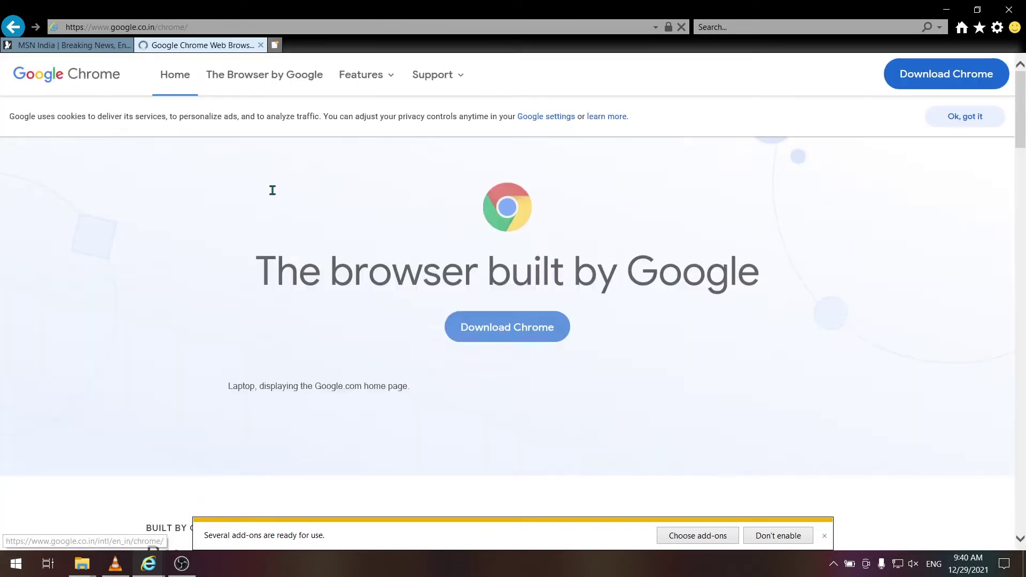
# Download the Windows 64-bit Chrome installer from Google's Chrome page
pyautogui.click(490, 332)
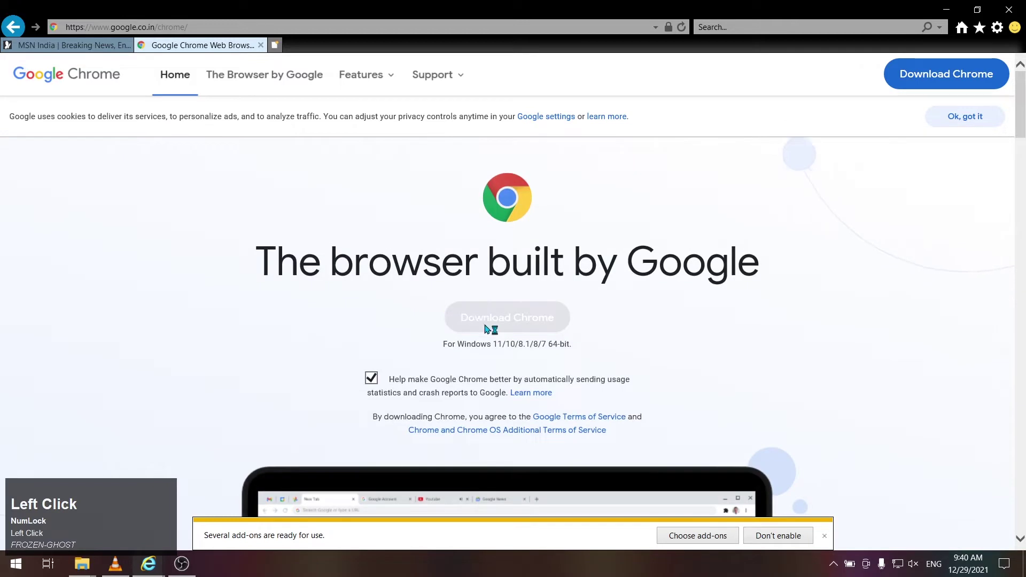